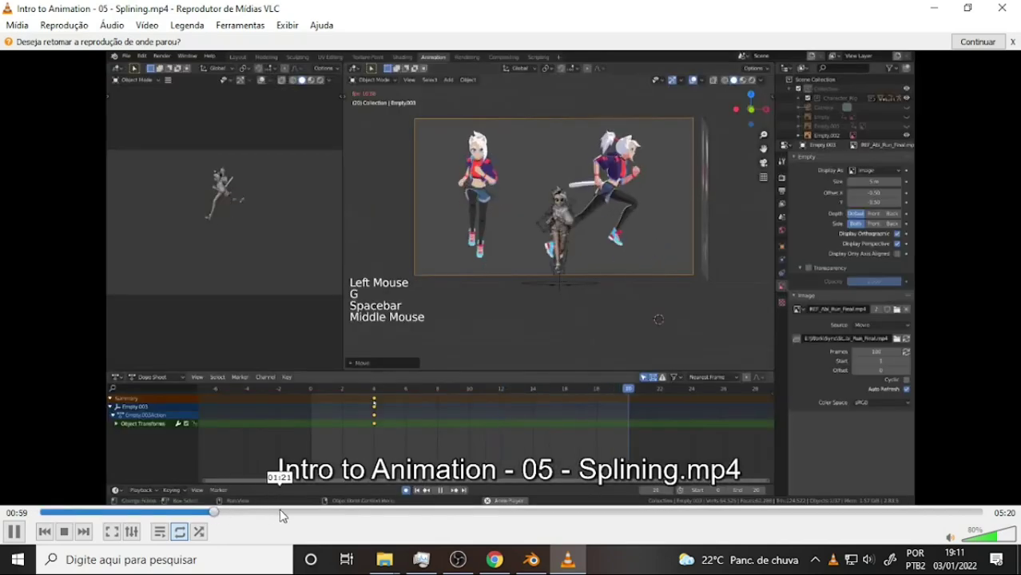
# Step: Skip ahead in the Splining tutorial via the seek bar, pausing and resuming playback
pyautogui.scroll(-3)
pyautogui.scroll(3)
pyautogui.scroll(-3)
pyautogui.scroll(3)
pyautogui.press('g')
pyautogui.click(366, 517)
pyautogui.press('g')
pyautogui.press('space')
pyautogui.click(367, 520)
pyautogui.click(418, 524)
# Step: Switch to the '02 - Our First Pose' video and seek to about 01:26
pyautogui.scroll(-3)
pyautogui.press('ctrl+c')
pyautogui.middleClick(488, 524)
pyautogui.click(488, 524)
pyautogui.scroll(-3)
pyautogui.middleClick(522, 520)
pyautogui.press('space')
pyautogui.press('ctrl+shift+v')
pyautogui.click(521, 521)
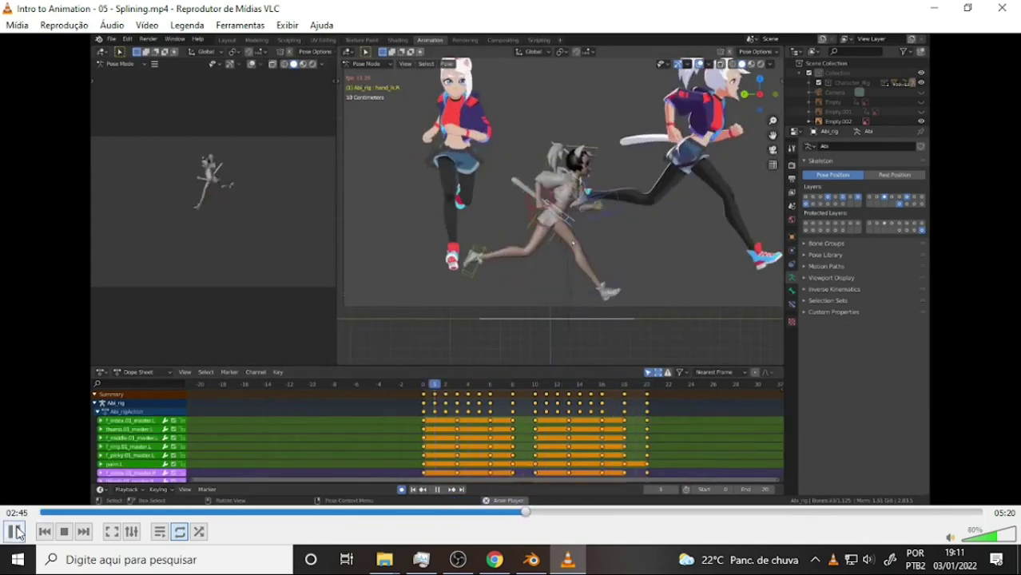
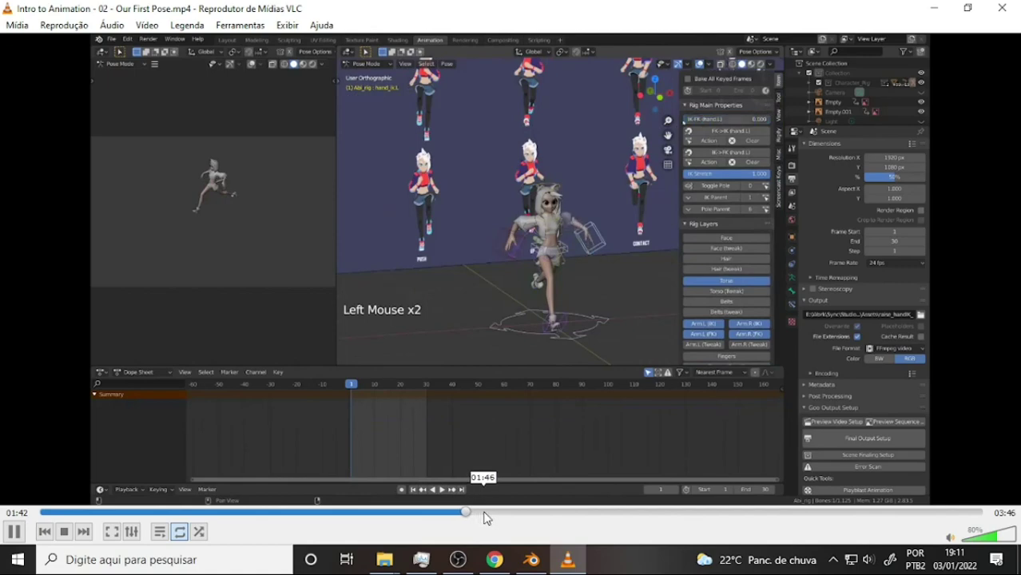
# Step: Scrub the First Pose video, leave VLC and bring up the Chapter-05 course folder in File Explorer
pyautogui.click(111, 515)
pyautogui.click(17, 538)
pyautogui.press('n')
pyautogui.middleClick(16, 540)
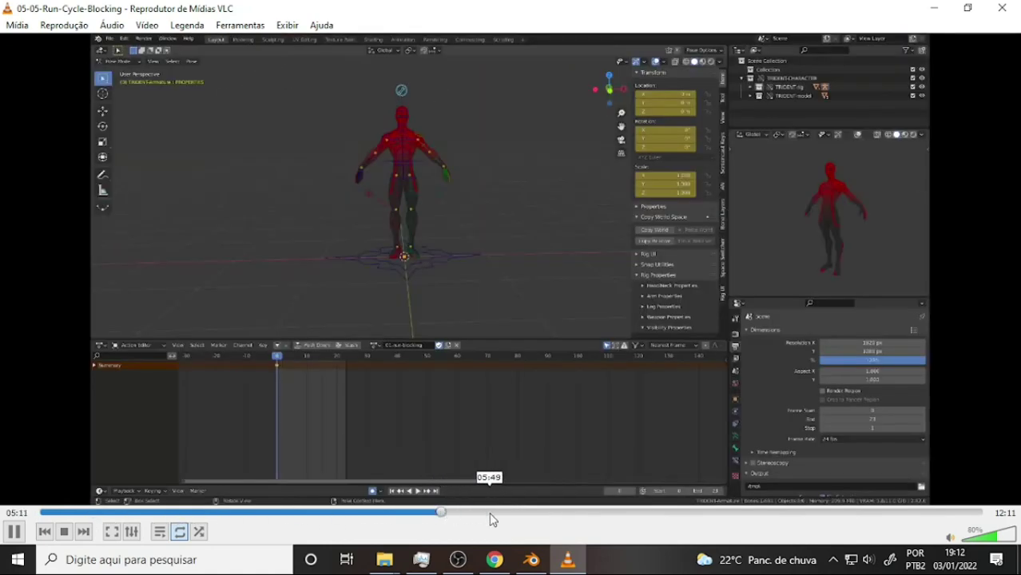
# Step: Play the Run Cycle Blocking video and jump along the seek bar to near its end, around 11:26
pyautogui.click(530, 524)
pyautogui.press('KP_3')
pyautogui.middleClick(614, 522)
pyautogui.click(614, 522)
pyautogui.click(650, 523)
pyautogui.press('alt+r')
pyautogui.middleClick(698, 521)
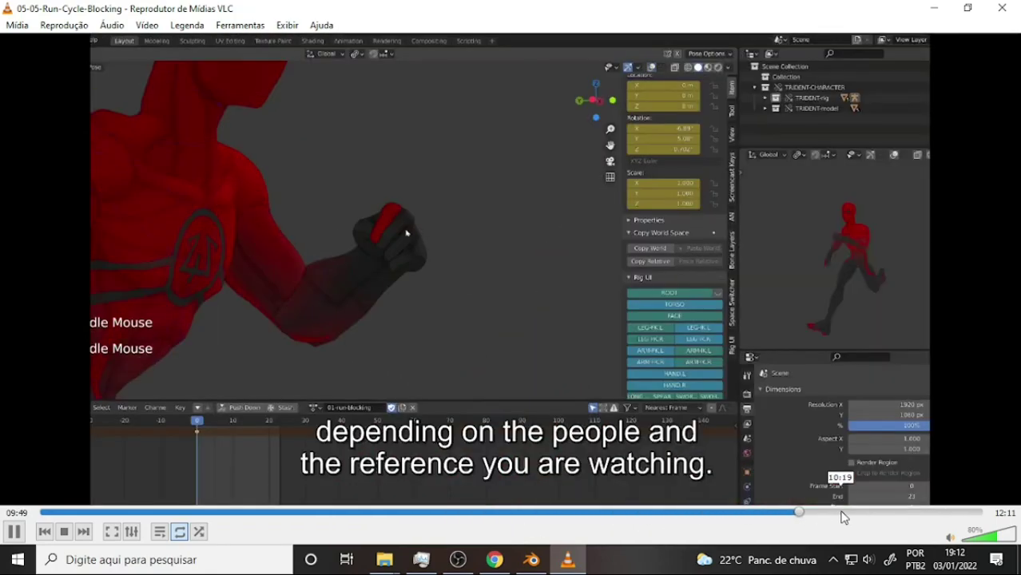